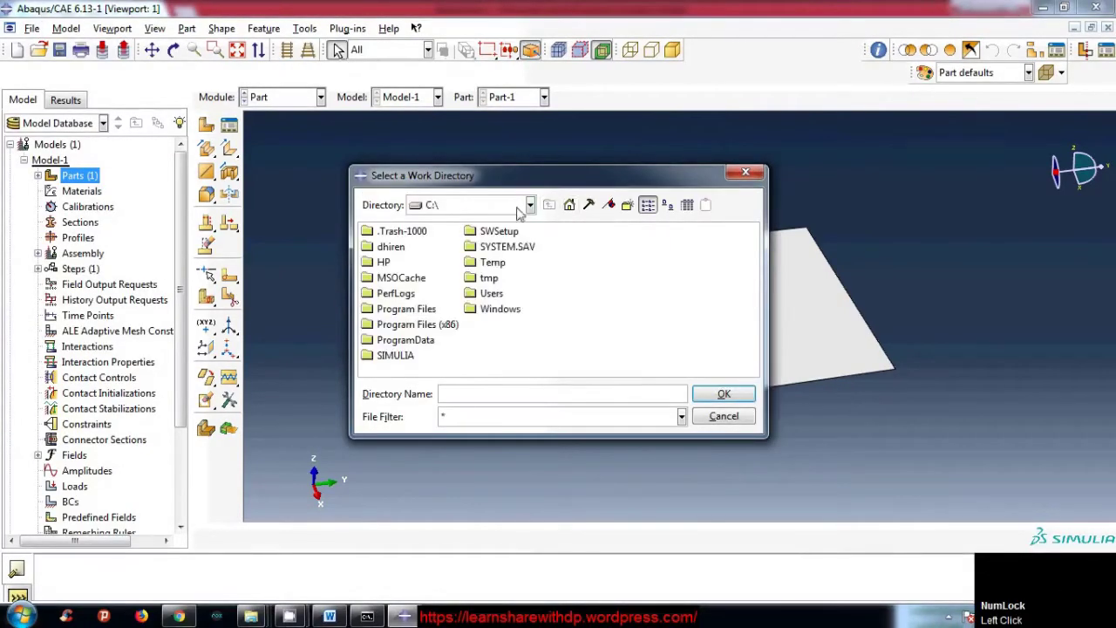
# - Change the work directory from C:\Temp to the Tutorial Simulation folder on drive C
pyautogui.click(567, 371)
pyautogui.press('v')
pyautogui.click(536, 310)
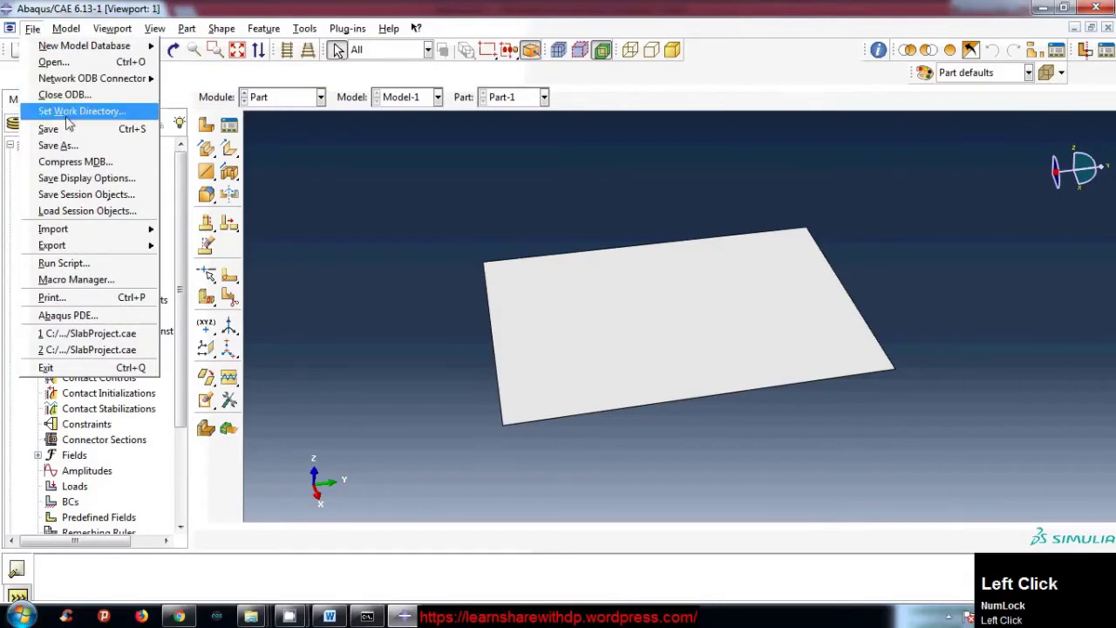
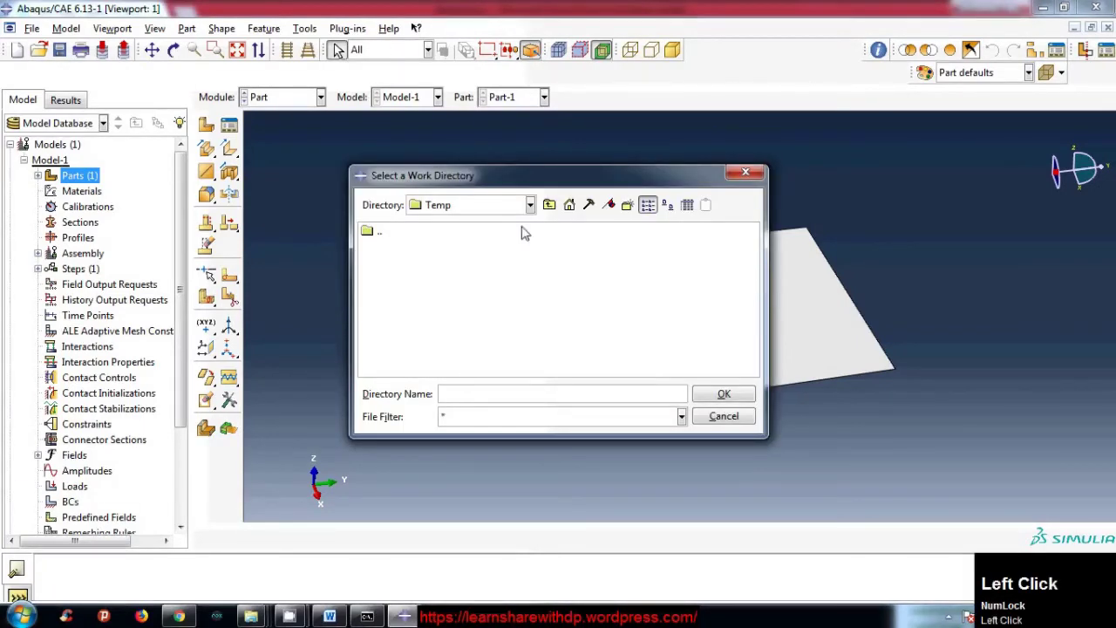
pyautogui.click(560, 210)
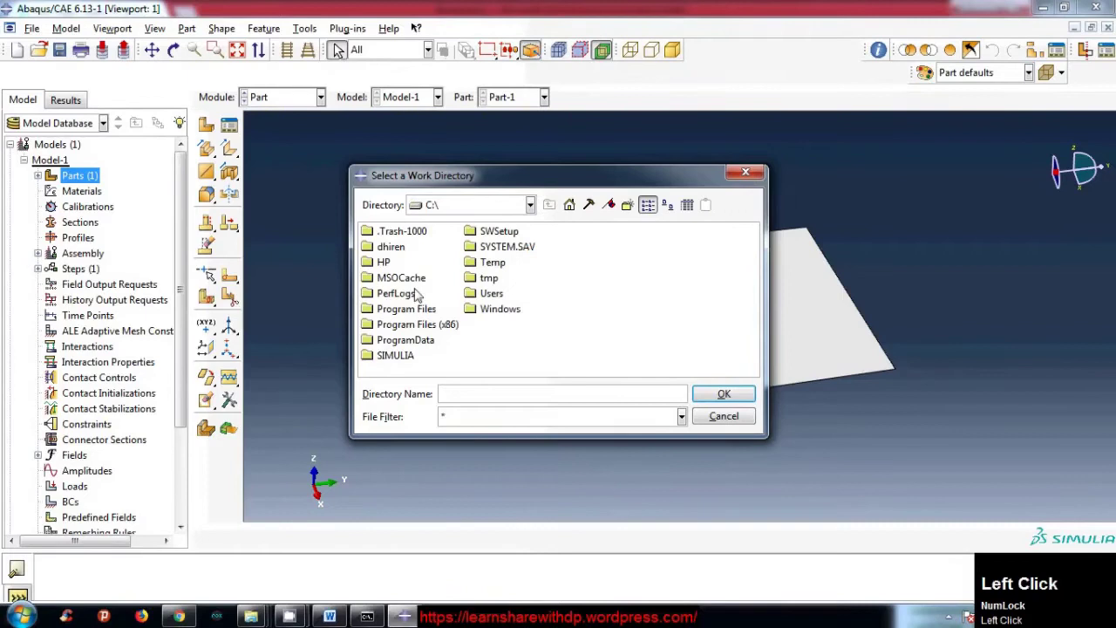
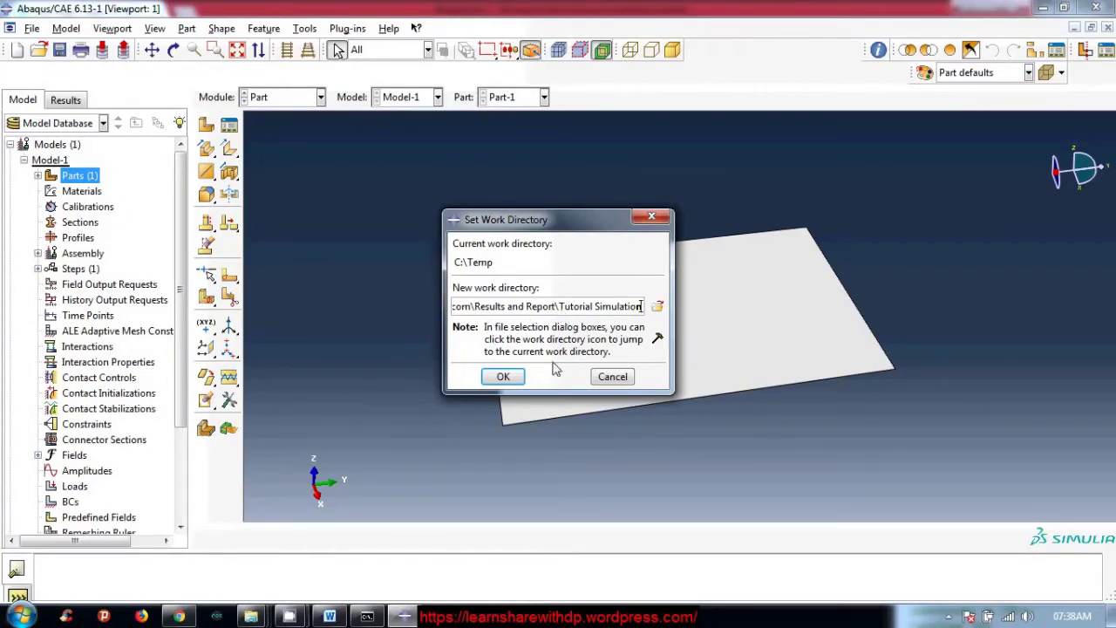
pyautogui.click(535, 311)
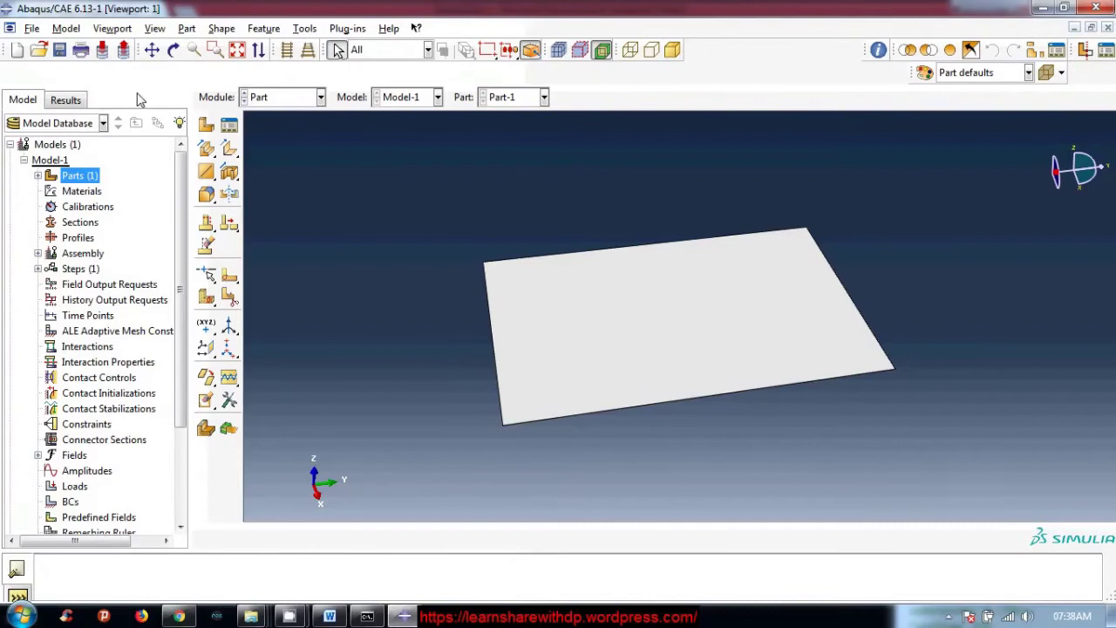
# - Save the model database as TutorialModel.cae in the Tutorial Simulation folder
pyautogui.click(138, 89)
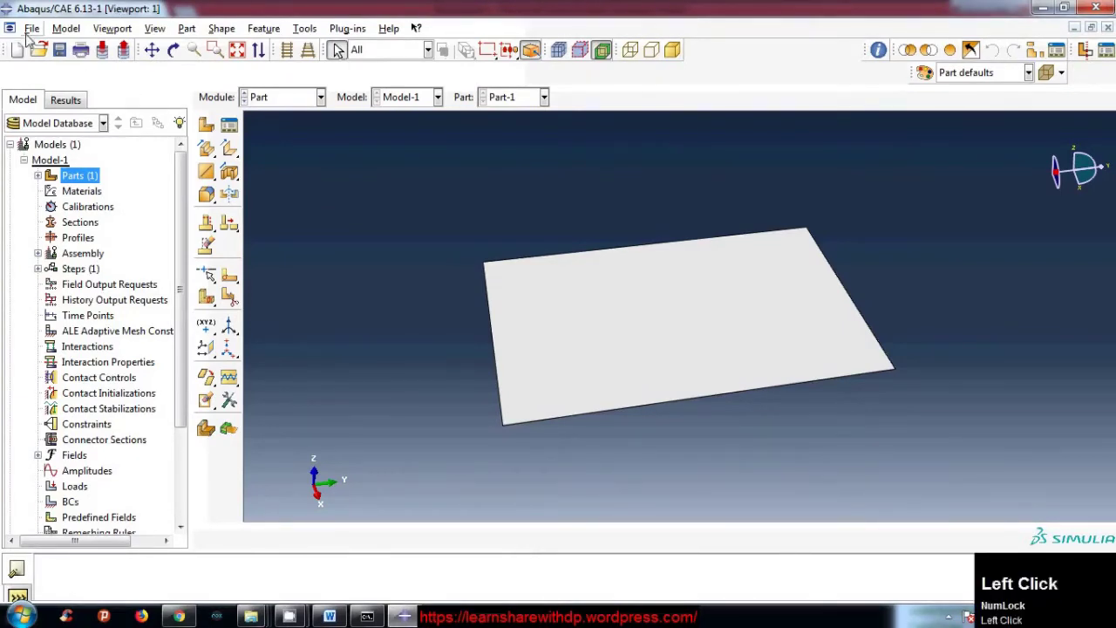
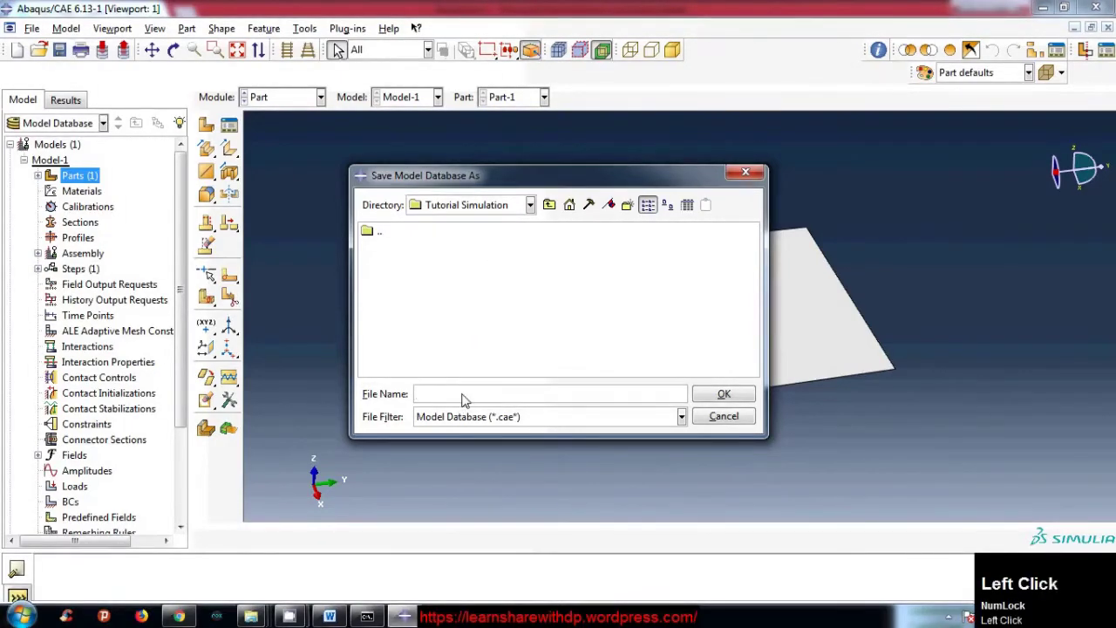
pyautogui.write('t')
pyautogui.write('torial')
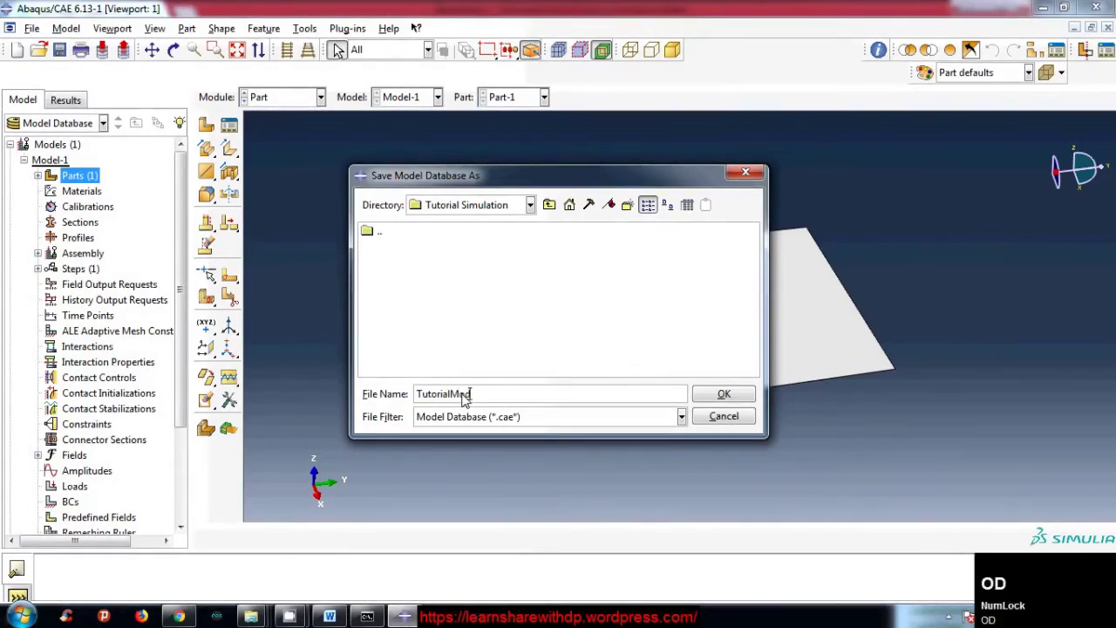
pyautogui.write('el')
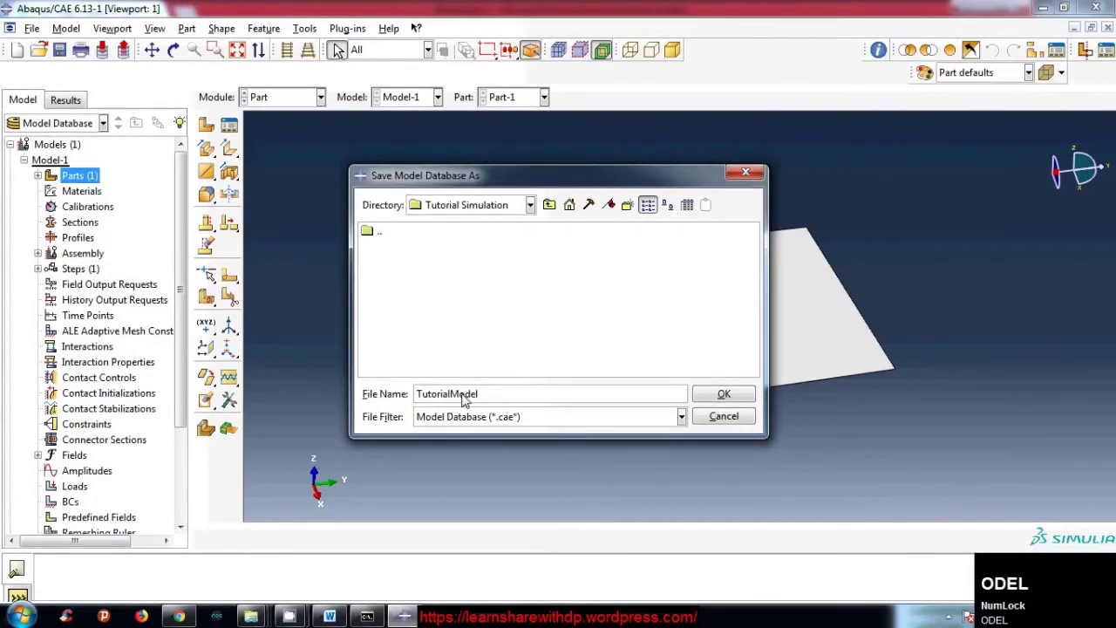
pyautogui.click(680, 386)
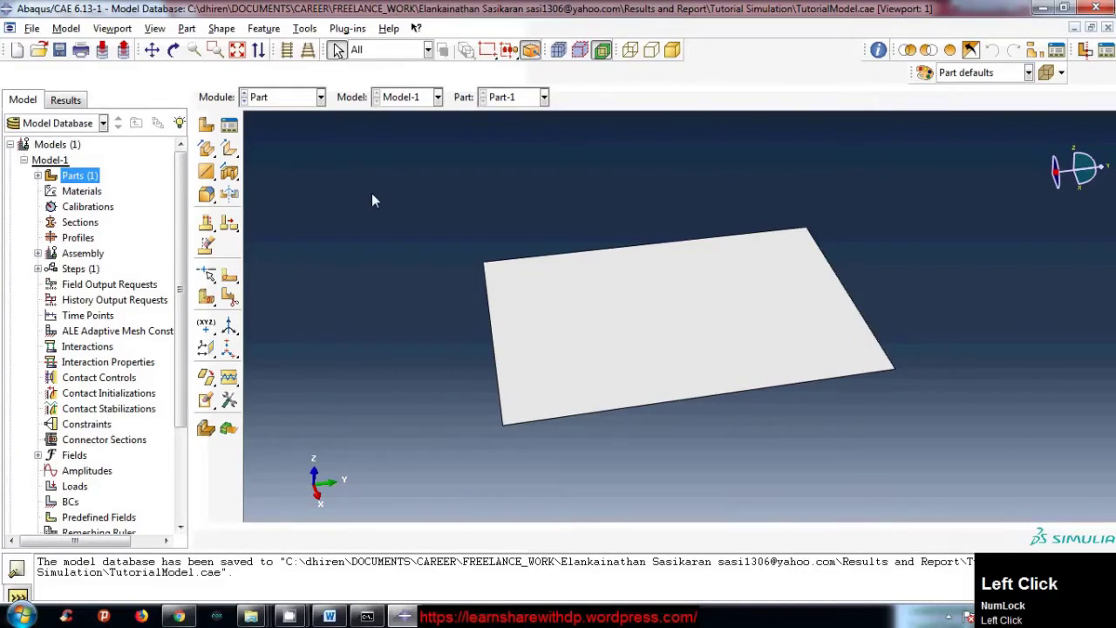
pyautogui.click(382, 198)
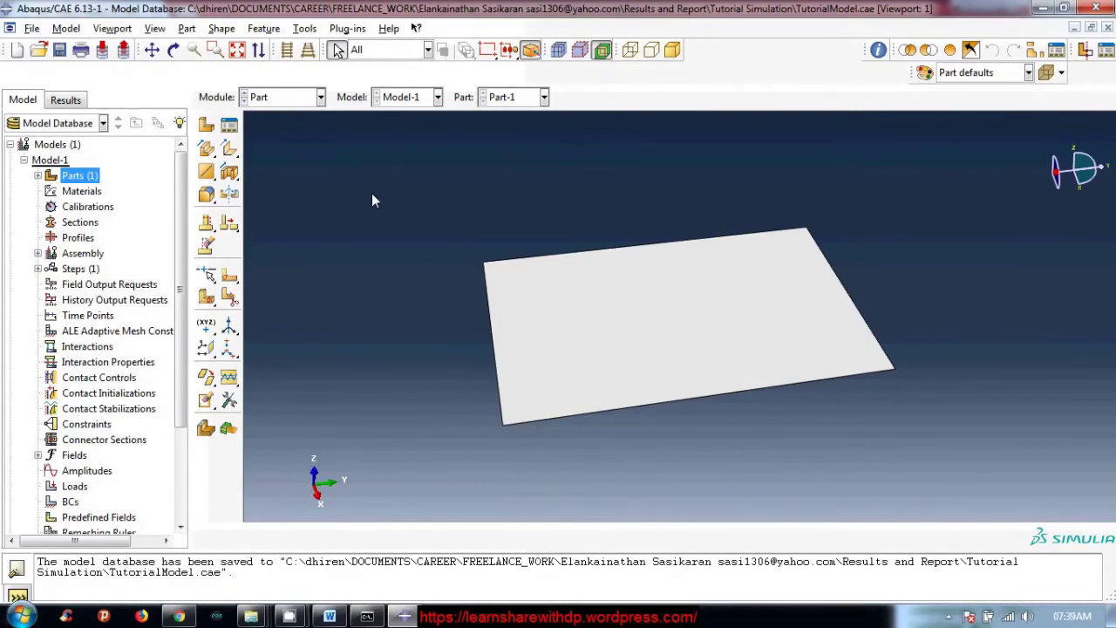
pyautogui.click(382, 199)
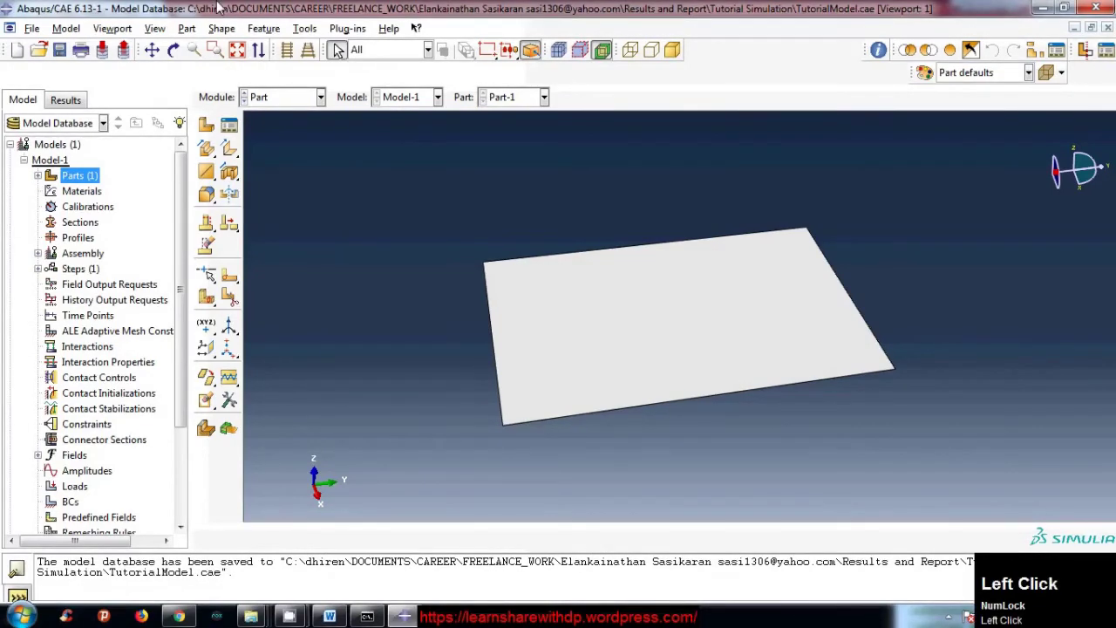
pyautogui.click(150, 5)
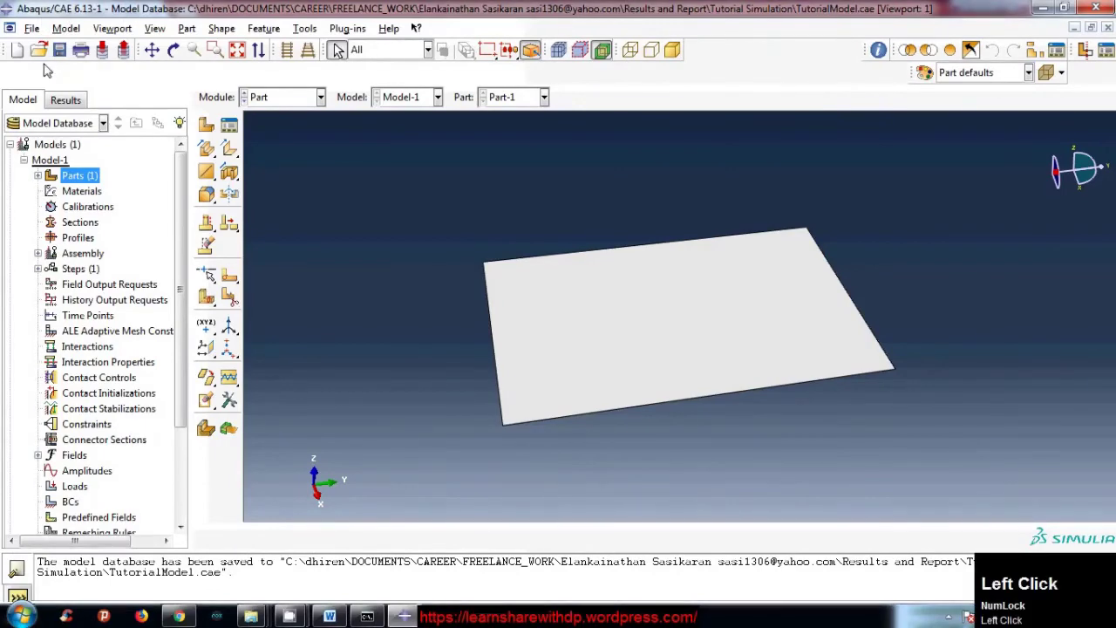
pyautogui.click(42, 33)
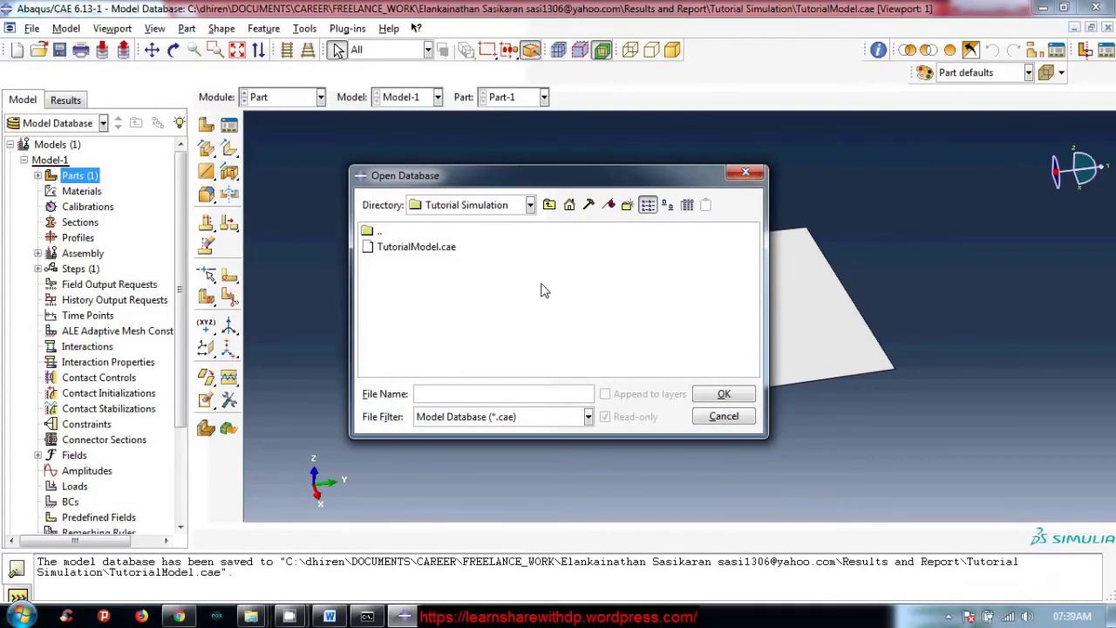
pyautogui.click(763, 174)
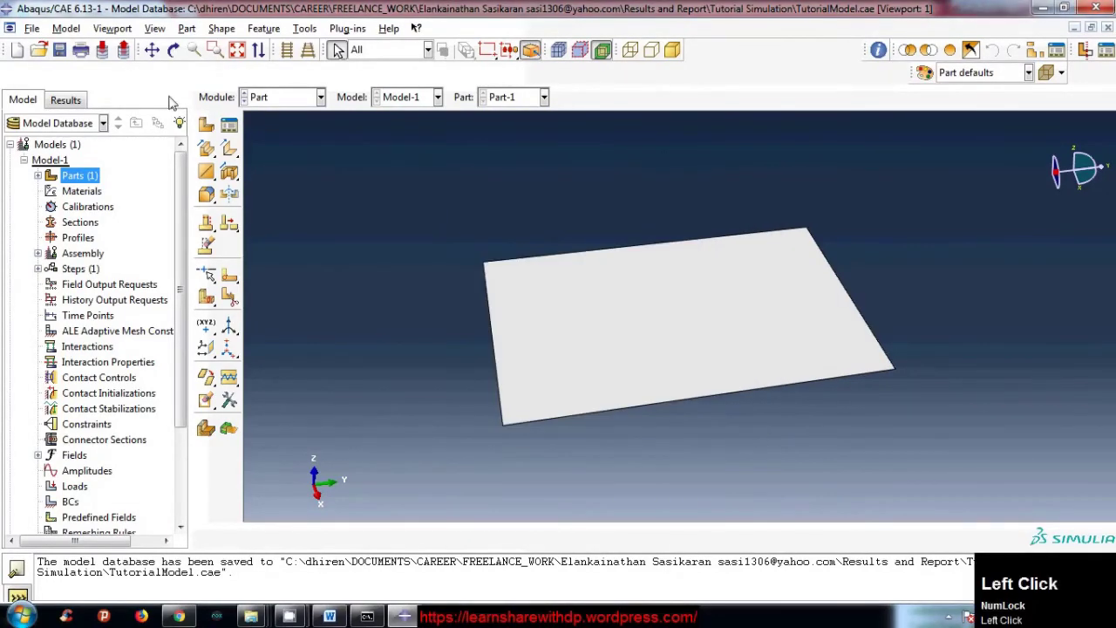